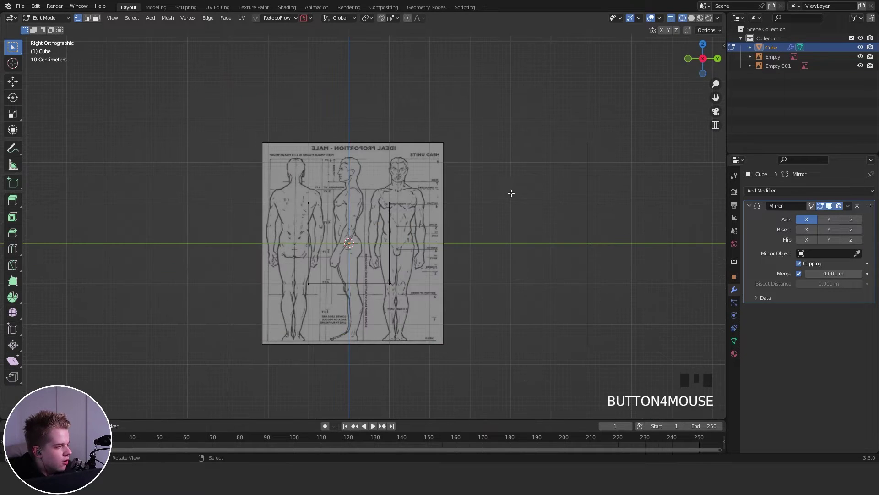
Split the viewport so the cube shows in Front and Right orthographic views over the references
scroll(up, 3)
drag(395, 196, 392, 234)
scroll(up, 3)
scroll(down, 3)
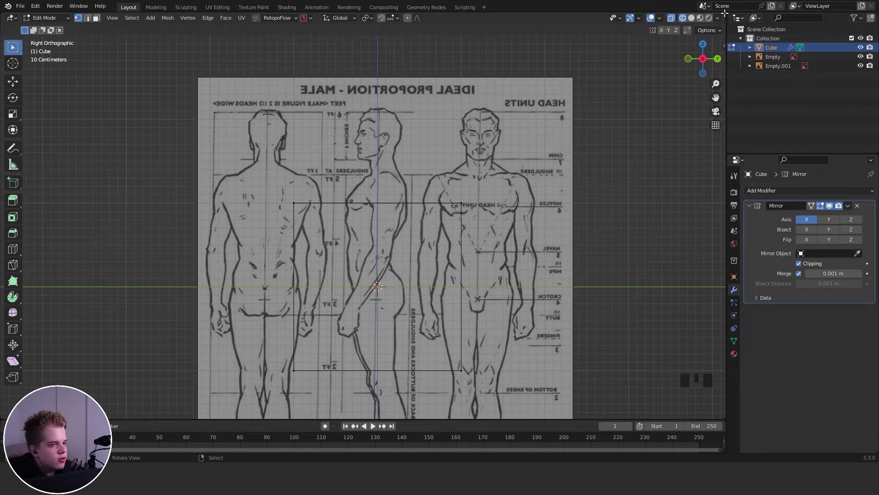
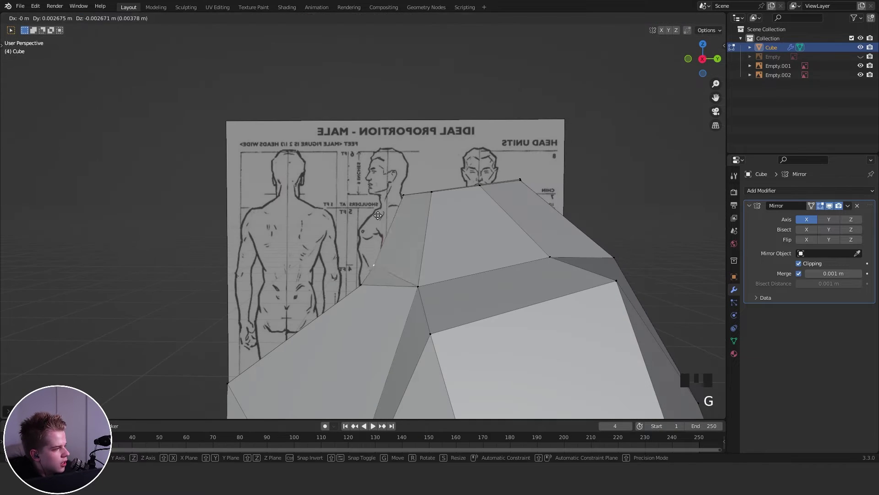
Grab upper-torso vertices and slide them along Z to prepare the chest area
key(z)
drag(359, 302, 411, 280)
key(z)
key(g)
scroll(down, 3)
drag(391, 254, 430, 260)
key(g)
key(z)
drag(419, 280, 593, 205)
key(z)
key(g)
key(Tab)
key(Tab)
From front view, reposition chest vertices and clear the selection
key(1)
key(z)
drag(285, 264, 302, 223)
drag(374, 249, 360, 219)
scroll(up, 3)
drag(395, 275, 411, 258)
key(g)
middle_click(405, 248)
key(alt+a)
scroll(up, 3)
Knife-cut a new edge line across the chest from the centre line and shift it on Z
key(k)
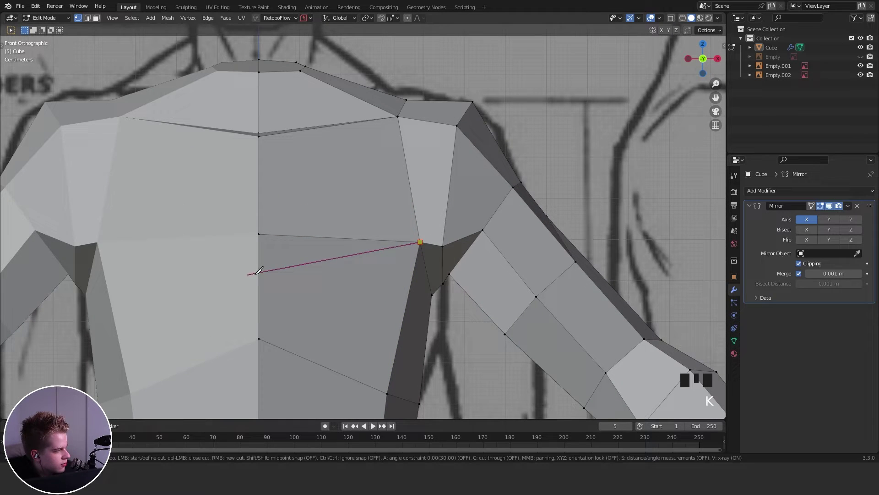
key(1)
right_click(252, 242)
right_click(251, 265)
key(g)
key(z)
right_click(249, 225)
key(z)
key(g)
Check the cut in Object Mode, return to editing and reset the selection
key(Tab)
scroll(up, 3)
scroll(down, 3)
key(Tab)
key(Tab)
scroll(up, 3)
drag(406, 244, 316, 232)
scroll(down, 3)
key(Tab)
scroll(up, 3)
key(z)
right_click(336, 243)
key(alt+a)
Knife-cut a second chest edge and slide it along X
key(k)
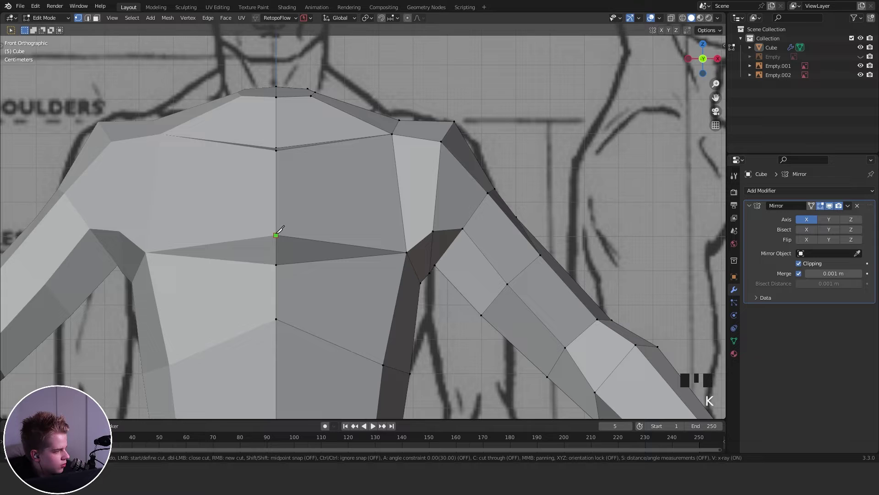
key(2)
right_click(389, 245)
key(x)
key(g)
key(Tab)
key(alt+a)
Inspect the chest cuts from side view and tweak the new vertices
scroll(down, 3)
middle_click(457, 230)
scroll(up, 3)
key(3)
scroll(down, 3)
key(Tab)
key(alt+a)
scroll(down, 3)
drag(422, 263, 321, 267)
scroll(up, 3)
drag(343, 270, 339, 213)
scroll(down, 3)
scroll(up, 3)
drag(346, 257, 232, 220)
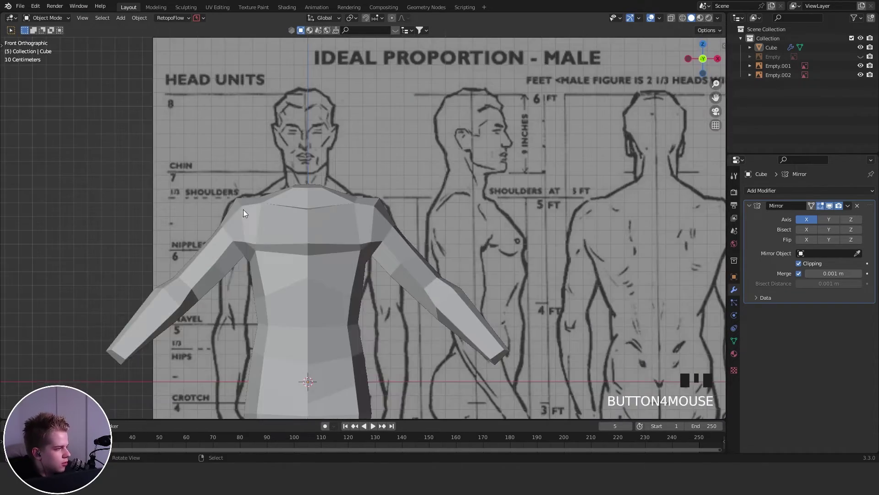
Leave Edit Mode and review the whole body in front view
key(Tab)
scroll(up, 3)
key(1)
drag(205, 323, 204, 317)
right_click(197, 282)
Return to editing the body mesh and nudge the top neck vertices
key(g)
drag(448, 263, 373, 257)
scroll(up, 3)
drag(368, 267, 379, 271)
key(g)
scroll(down, 3)
middle_click(452, 265)
scroll(up, 3)
Extrude the neck column upward along Z toward the jaw
key(e)
key(z)
key(1)
drag(381, 262, 446, 236)
key(z)
key(g)
Scale and move the extruded neck top to fit the reference
key(s)
key(z)
drag(362, 212, 412, 183)
key(g)
key(z)
key(z)
key(z)
scroll(up, 3)
key(1)
Check the neck in Object Mode and clear all selections
key(Tab)
scroll(down, 3)
drag(443, 270, 408, 209)
key(alt+a)
key(Tab)
scroll(up, 3)
drag(476, 261, 424, 273)
key(Tab)
scroll(down, 3)
key(alt+a)
scroll(down, 3)
drag(503, 269, 503, 229)
Add a new cube for the head with a level-1 Subdivision Surface and scale it down
key(shift+a)
scroll(down, 3)
key(shift+a)
key(s)
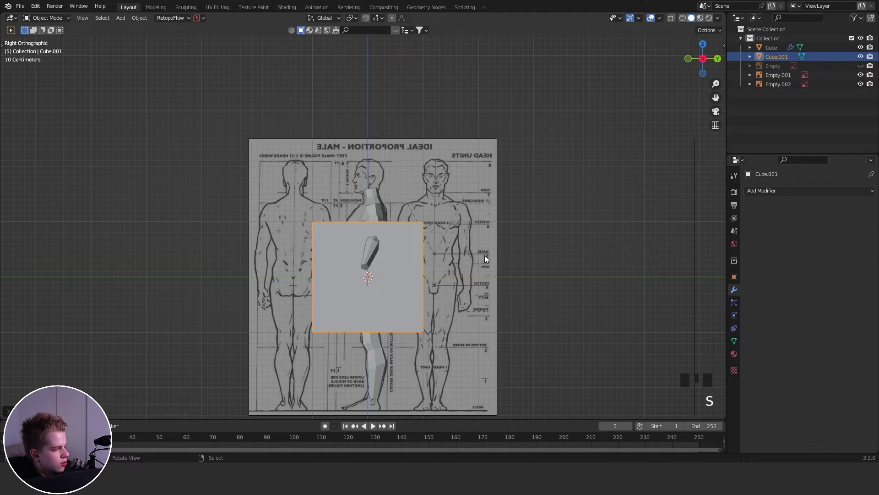
key(ctrl+1)
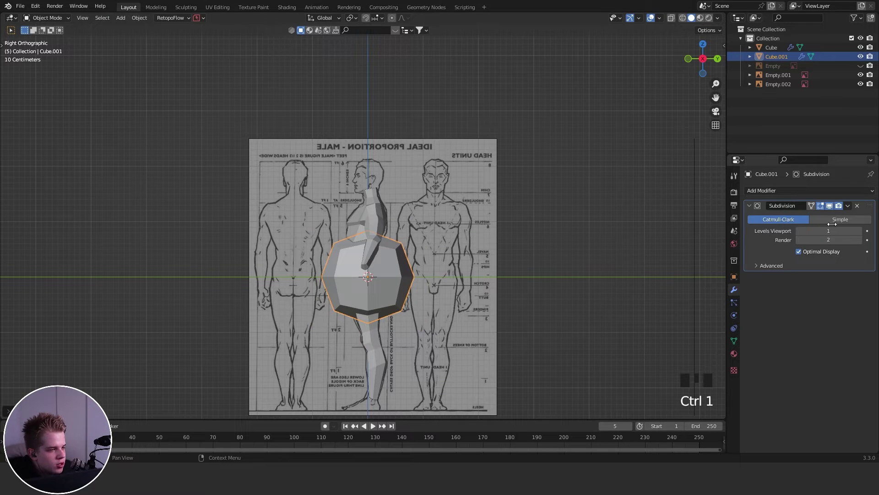
drag(401, 241, 508, 293)
key(s)
Move, rotate and scale the rounded head cube into place above the neck
key(g)
scroll(up, 3)
key(s)
key(z)
drag(478, 211, 475, 234)
scroll(up, 3)
key(s)
key(g)
key(r)
key(s)
key(g)
key(s)
Edit the head cube and start dragging vertices to the side-view head outline
drag(853, 208, 457, 218)
drag(456, 218, 453, 254)
scroll(up, 3)
scroll(down, 3)
key(Tab)
key(1)
drag(308, 302, 369, 255)
Nudge the rear head vertices onto the reference profile, toggling wireframe to check alignment
key(g)
key(z)
key(g)
key(z)
click(391, 315)
key(z)
key(g)
key(z)
key(z)
scroll(up, 3)
Box-select the next vertex group and slide it onto the profile line
key(alt+a)
key(z)
drag(276, 230, 334, 227)
right_click(334, 227)
key(g)
click(331, 227)
key(g)
key(z)
scroll(down, 3)
Show the LoopTools and Auto Mirror options in the sidebar and reframe the head
key(Tab)
key(Tab)
key(n)
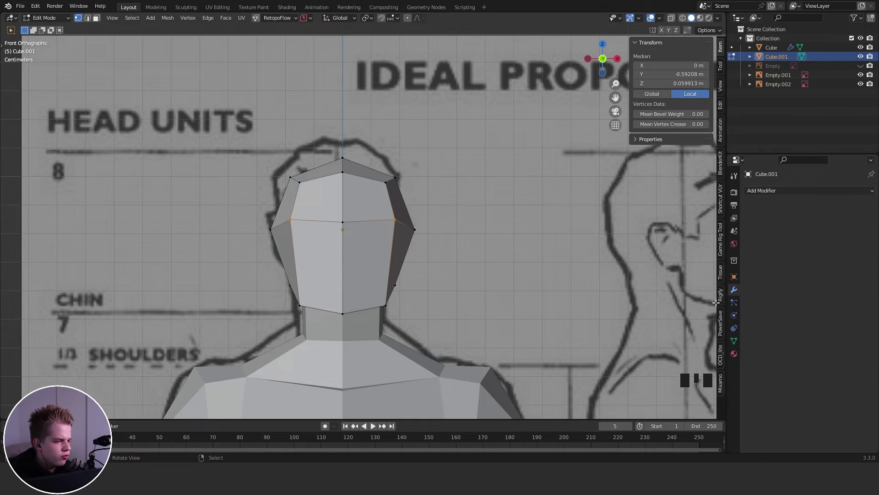
click(723, 109)
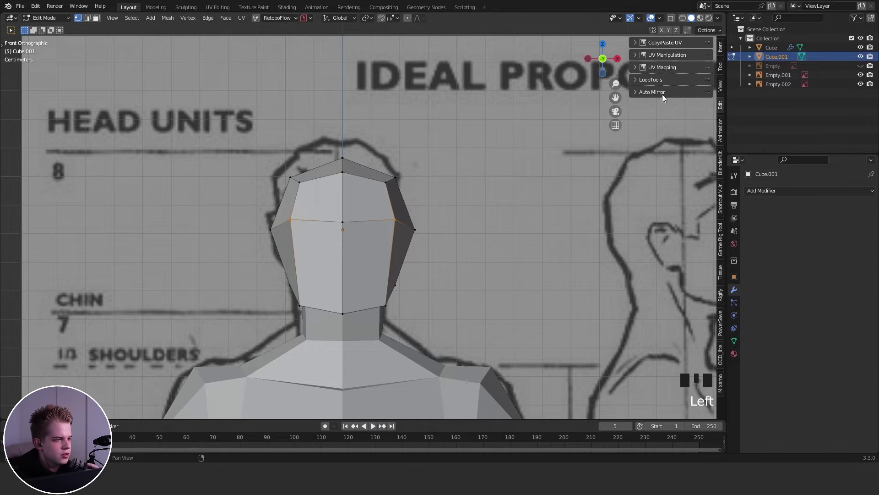
drag(665, 95, 452, 166)
scroll(down, 3)
scroll(up, 3)
drag(427, 188, 344, 176)
scroll(up, 3)
Switch to front orthographic view and move the side head vertices to fit the front reference
key(Tab)
key(z)
key(z)
key(1)
key(Tab)
key(z)
key(1)
right_click(421, 230)
key(z)
key(g)
key(z)
drag(389, 233, 472, 218)
Adjust the lower head and jaw vertices one by one against the reference outline
key(z)
key(g)
key(z)
key(alt+a)
key(z)
right_click(386, 304)
key(z)
key(z)
key(g)
key(z)
key(g)
right_click(403, 285)
key(g)
key(z)
key(Tab)
Review the head shape in object mode and return to edit mode with everything deselected
scroll(down, 3)
drag(463, 269, 395, 272)
key(alt+a)
key(Tab)
scroll(up, 3)
key(z)
key(alt+a)
key(z)
key(alt+a)
Apply Ctrl+B to two small edge selections near the face, then return to front view
drag(403, 256, 409, 257)
key(ctrl+b)
key(alt+a)
drag(443, 235, 447, 234)
key(ctrl+b)
drag(466, 213, 441, 191)
key(1)
key(alt+a)
Rotate and reposition a box-selected vertex row so it follows the forehead curve
scroll(up, 3)
key(z)
drag(364, 280, 493, 232)
key(z)
key(alt+a)
right_click(363, 243)
scroll(down, 3)
key(r)
key(g)
key(z)
key(alt+a)
key(1)
Move two more vertex rows toward the brow and nose area of the profile
drag(317, 273, 418, 235)
key(z)
key(g)
key(z)
scroll(up, 3)
key(alt+a)
drag(286, 292, 410, 249)
key(z)
key(g)
key(z)
Pull the front face vertices onto the profile and add a loop cut across the face
key(g)
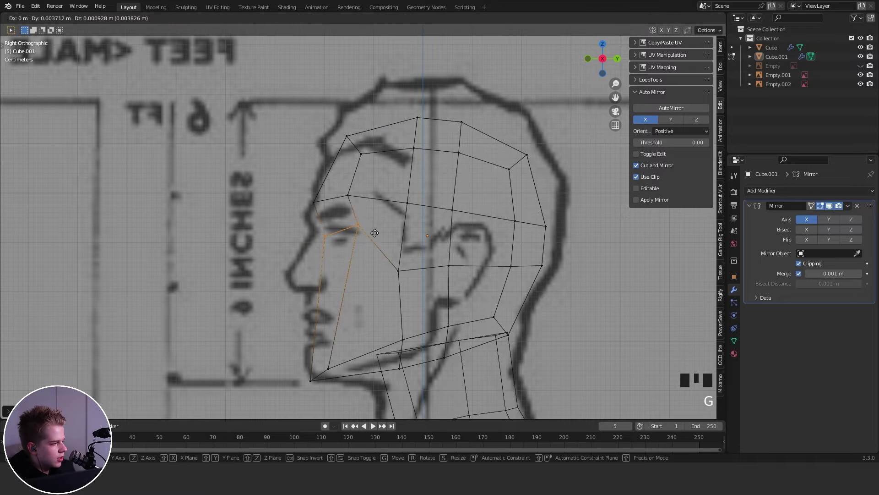
right_click(392, 278)
key(g)
right_click(452, 271)
key(g)
click(511, 270)
middle_click(504, 230)
scroll(up, 3)
key(alt+a)
key(ctrl+r)
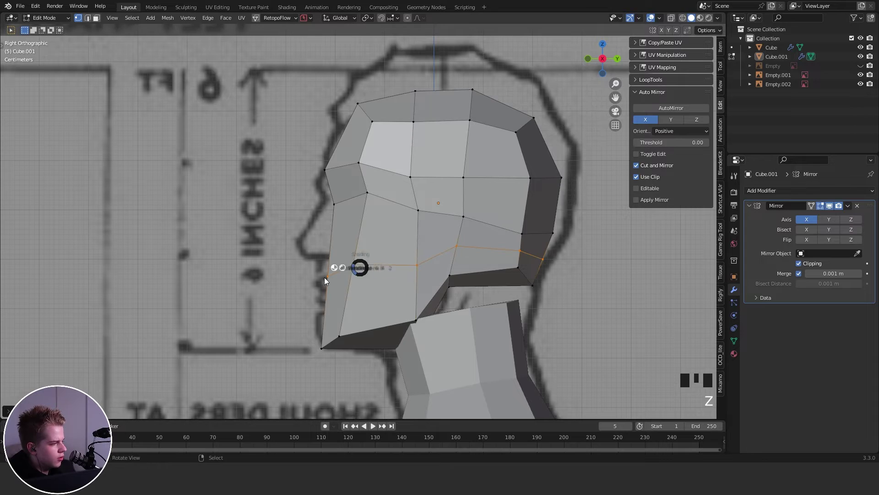
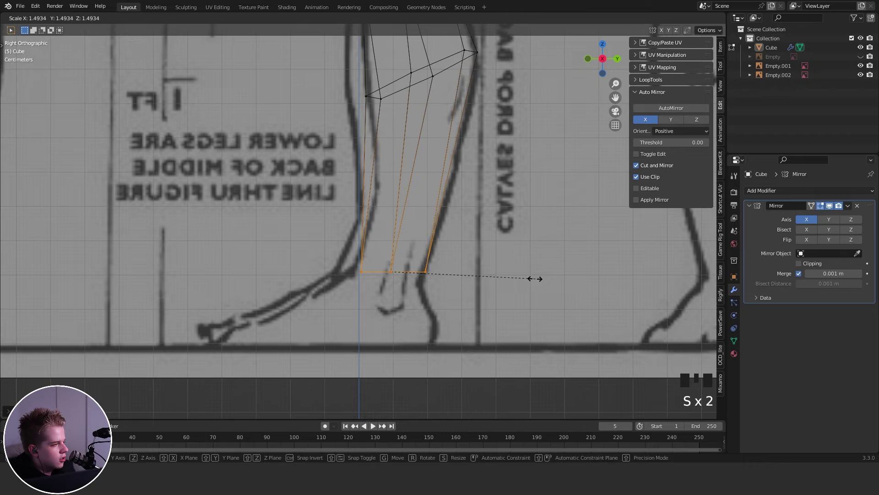
Scale the ankle loop and extrude it down to the ground line, resizing it for the heel
drag(456, 263, 451, 213)
scroll(up, 3)
key(e)
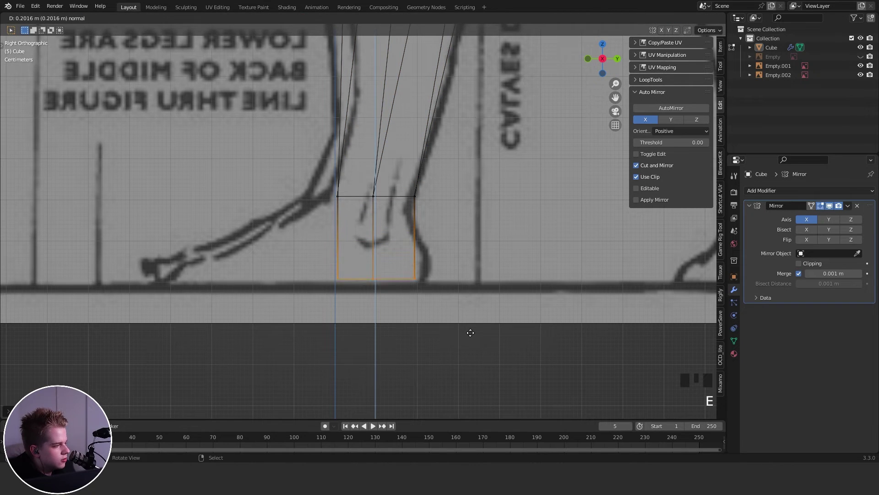
key(s)
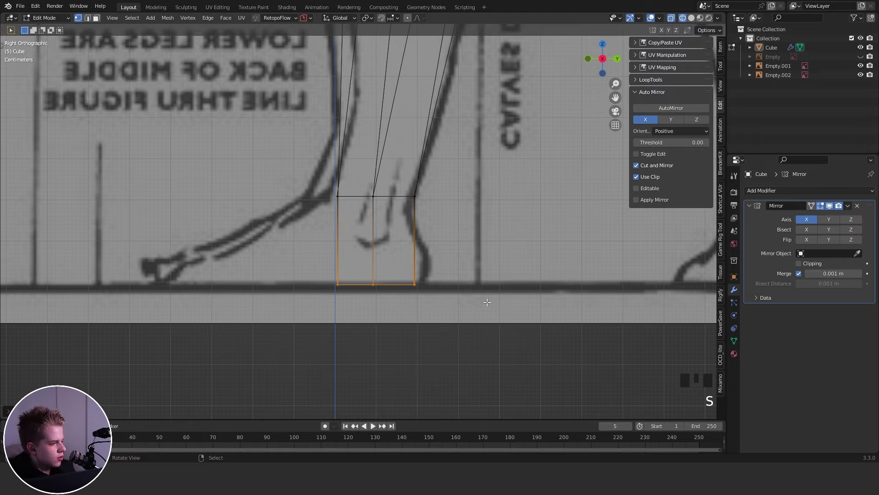
key(s)
key(1)
key(alt+a)
Extrude the front ankle face forward along the ground line to start the flat foot
drag(306, 296, 392, 177)
key(z)
drag(378, 214, 427, 220)
key(e)
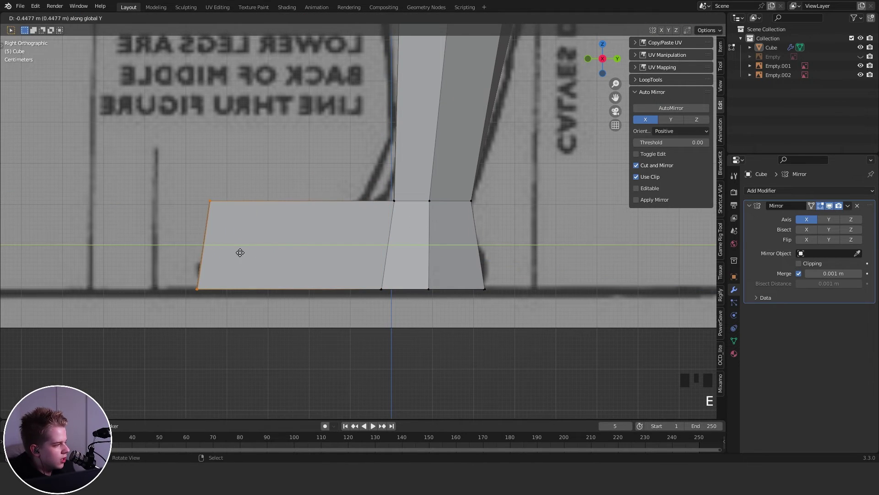
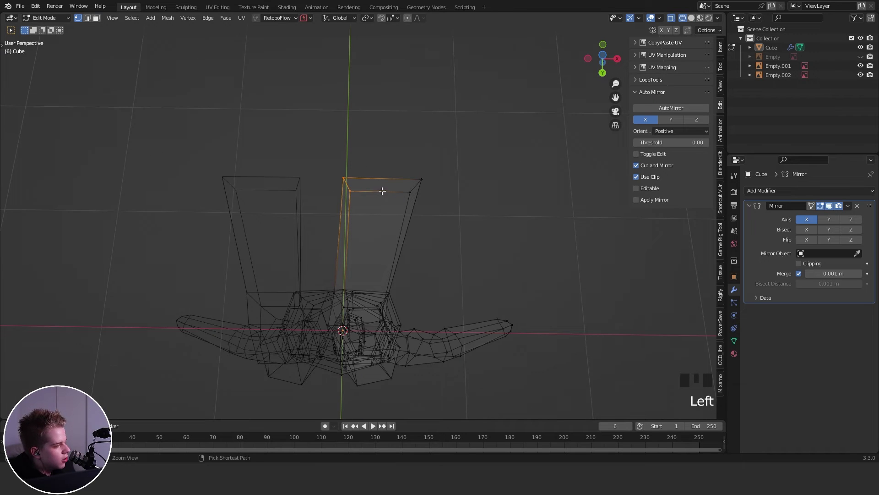
Inspect the legs from below in Object Mode, then return to Edit Mode on the foot
key(ctrl+b)
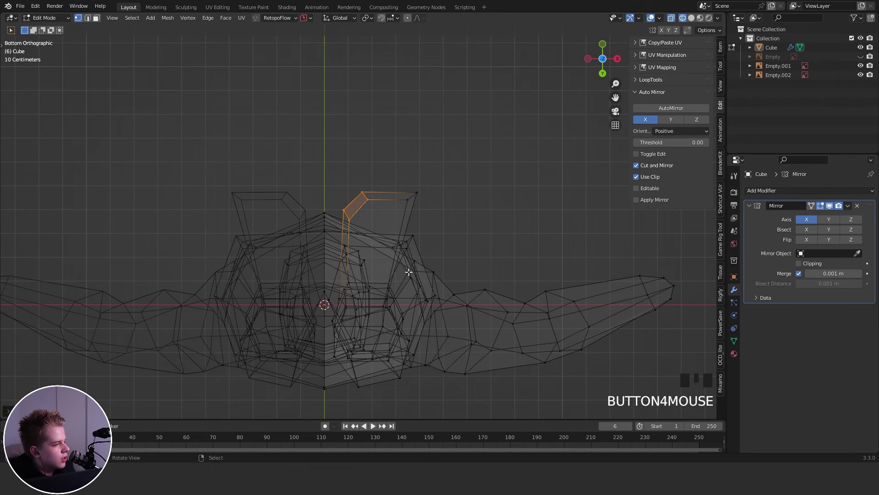
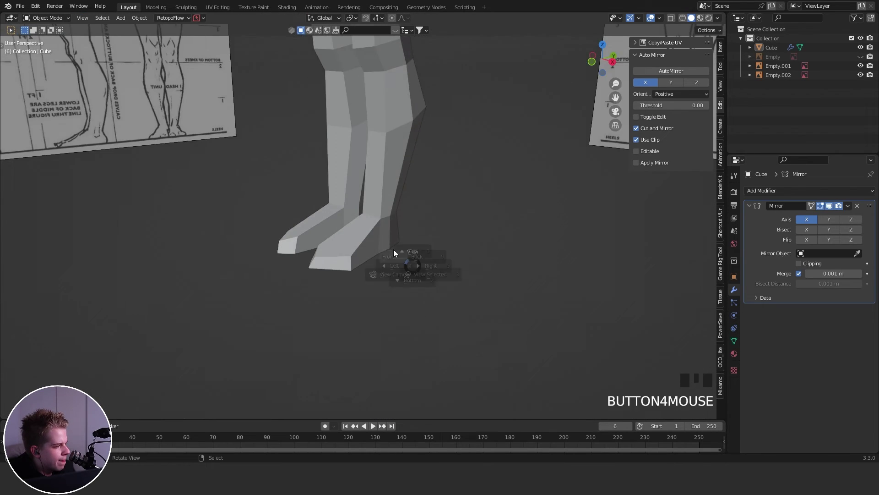
key(Tab)
scroll(up, 3)
key(1)
key(2)
Move several foot vertices and edges so the flat foot tapers toward the toes
right_click(426, 281)
key(g)
key(1)
right_click(346, 264)
key(g)
key(g)
right_click(380, 265)
key(g)
right_click(430, 270)
key(g)
scroll(down, 3)
drag(459, 225, 449, 220)
key(alt+a)
Add an extra edge loop across the foot with loop cut (Ctrl+R)
scroll(up, 3)
key(ctrl+r)
key(z)
key(ctrl+r)
key(z)
key(ctrl+r)
drag(317, 237, 358, 253)
key(ctrl+r)
middle_click(404, 254)
Connect two foot vertices with a new edge (J) and adjust nearby points to keep the taper
key(1)
right_click(360, 254)
right_click(316, 243)
key(j)
drag(319, 243, 303, 234)
key(alt+a)
key(2)
right_click(329, 238)
key(g)
key(1)
right_click(410, 237)
key(g)
key(1)
Begin a Knife (K) cut for a new edge running across the foot
key(alt+a)
scroll(down, 3)
drag(373, 252, 367, 287)
key(Tab)
key(Tab)
key(k)
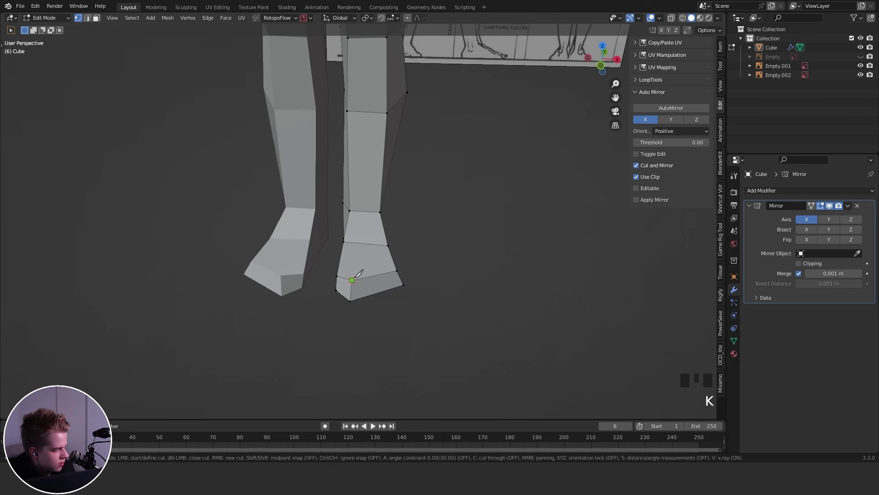